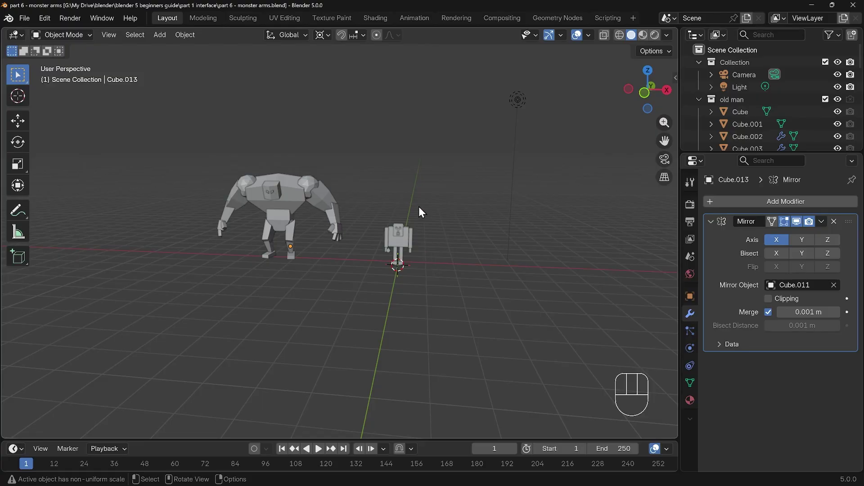
# Collapse the old man and monster collections in the Outliner and clear the selection.
pyautogui.moveTo(384, 196); pyautogui.dragTo(426, 321)
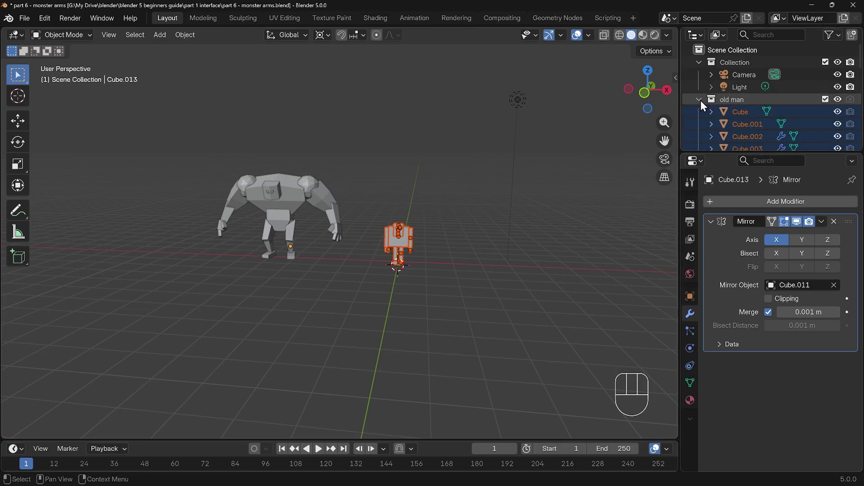
pyautogui.click(703, 105)
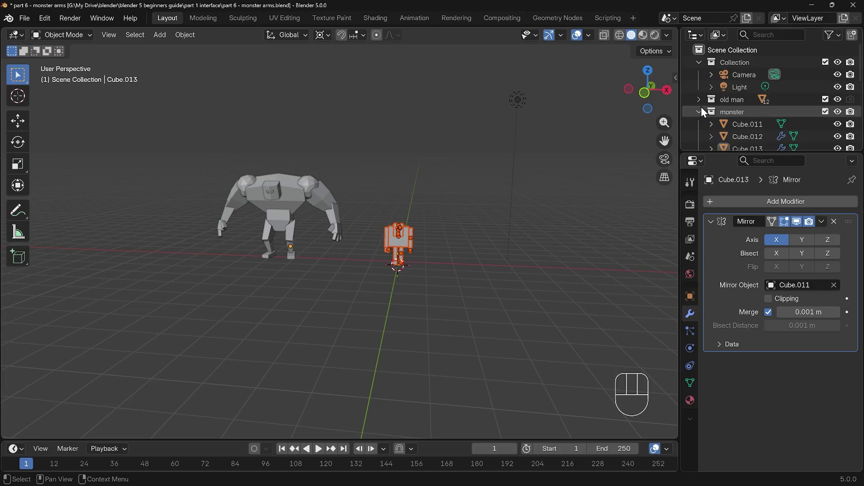
pyautogui.click(703, 119)
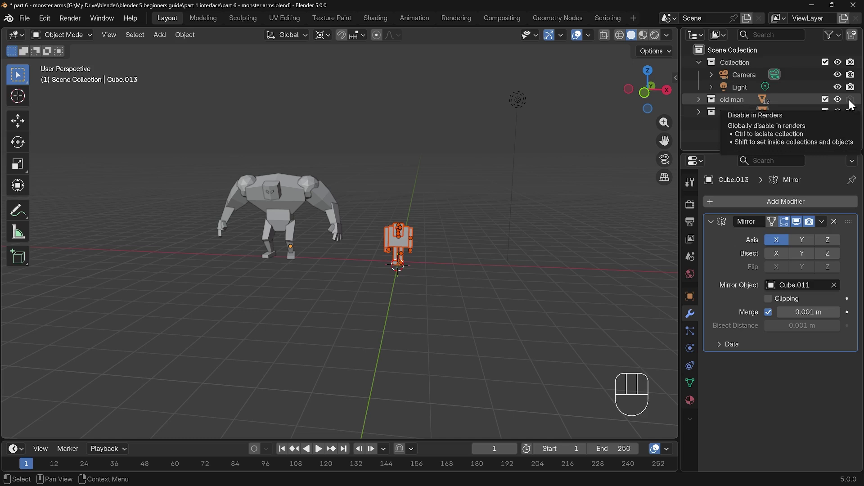
pyautogui.click(854, 104)
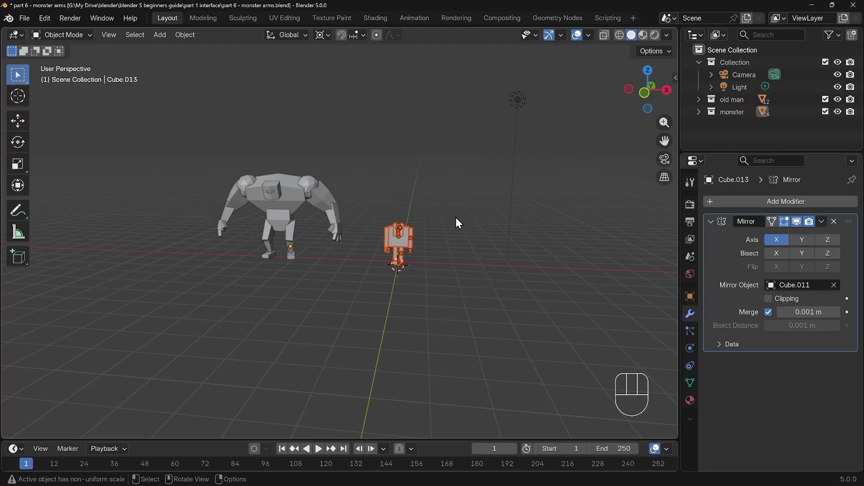
pyautogui.press('alt+a')
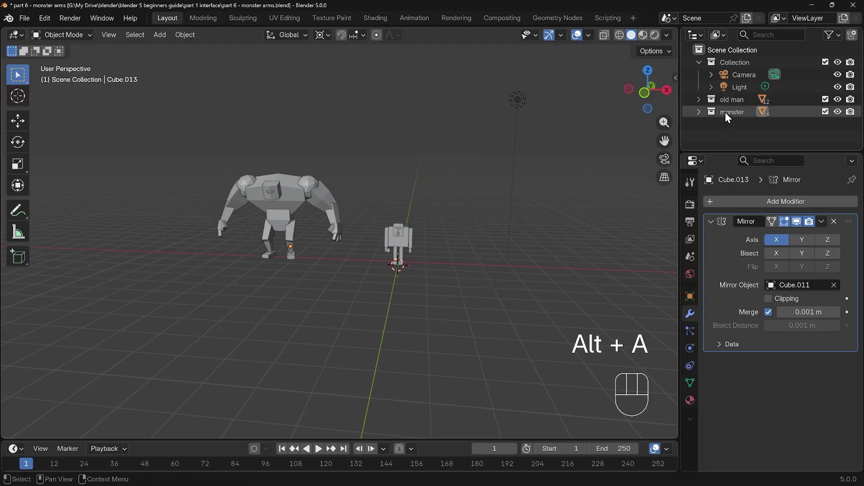
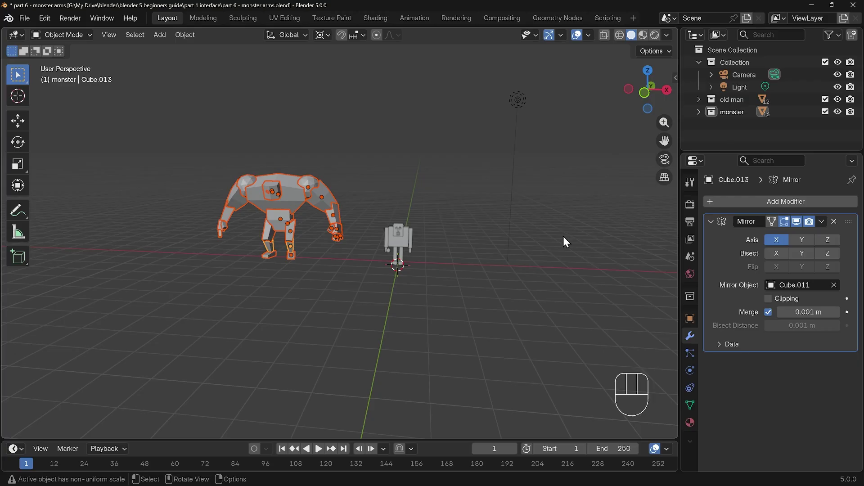
# Move the monster further back from top view, then select the old man figure.
pyautogui.press('KP_7')
pyautogui.press('g')
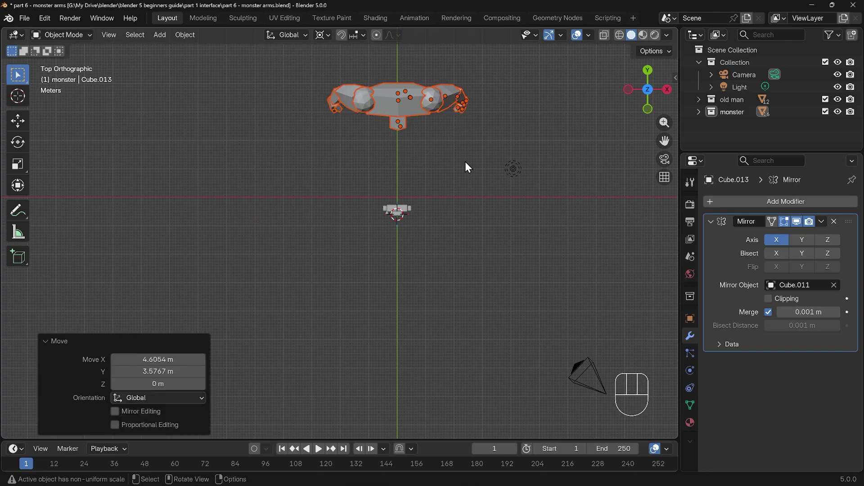
pyautogui.moveTo(366, 189); pyautogui.dragTo(475, 289)
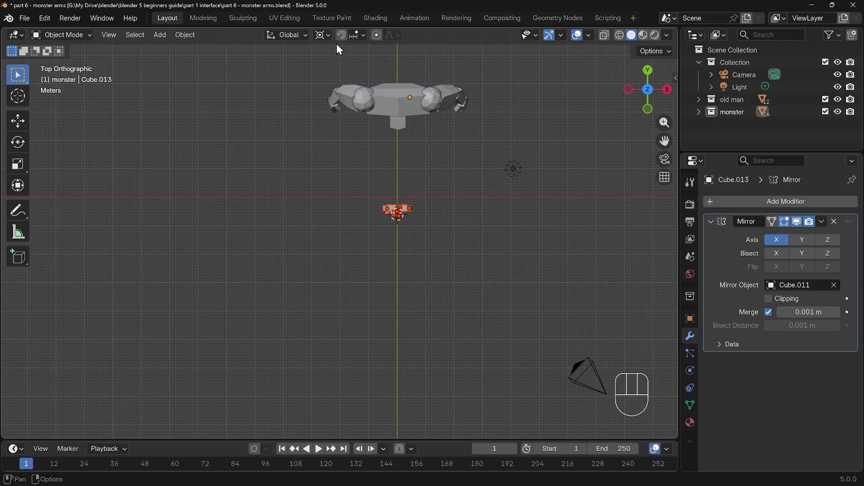
pyautogui.moveTo(333, 42); pyautogui.dragTo(341, 112)
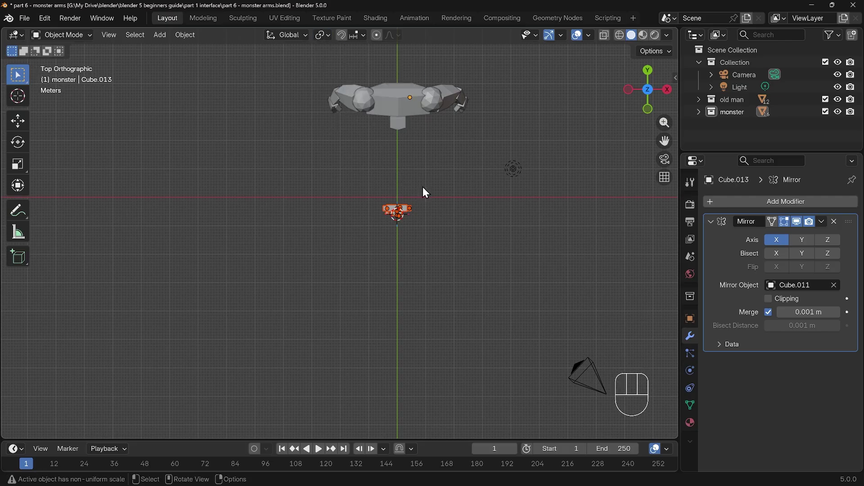
# Rotate the old man 180 degrees around Z and reposition him to face the monster.
pyautogui.press('r')
pyautogui.press('z')
pyautogui.press('1')
pyautogui.press('8')
pyautogui.press('0')
pyautogui.press('Return')
pyautogui.moveTo(522, 203); pyautogui.dragTo(432, 230)
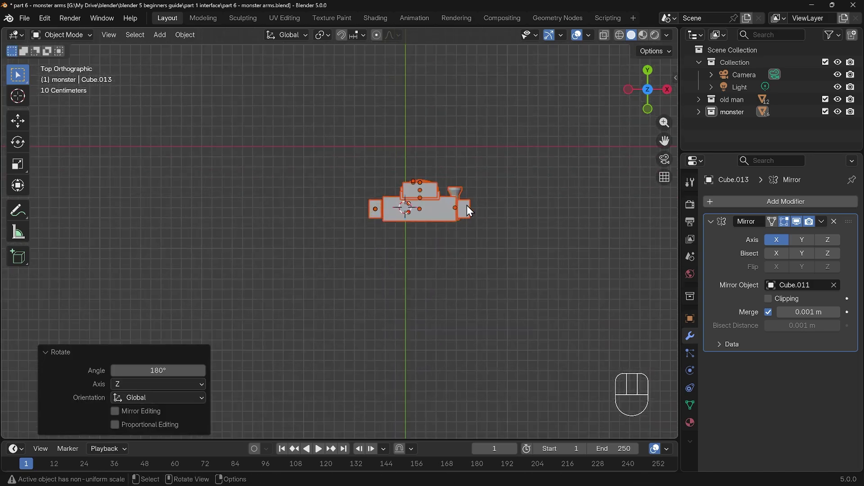
pyautogui.press('g')
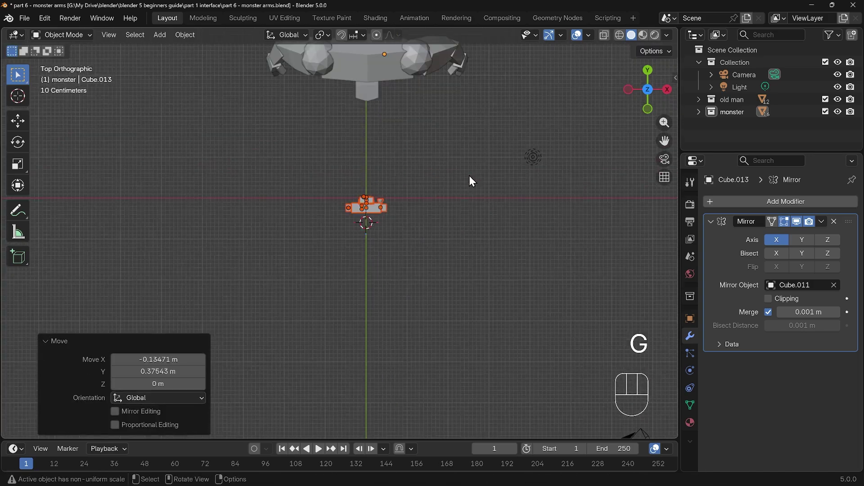
pyautogui.moveTo(444, 257); pyautogui.dragTo(288, 130)
pyautogui.press('alt+a')
# Inspect the figures from several sides and select the monster's mirrored arms.
pyautogui.moveTo(364, 271); pyautogui.dragTo(351, 269)
pyautogui.moveTo(382, 262); pyautogui.dragTo(539, 281)
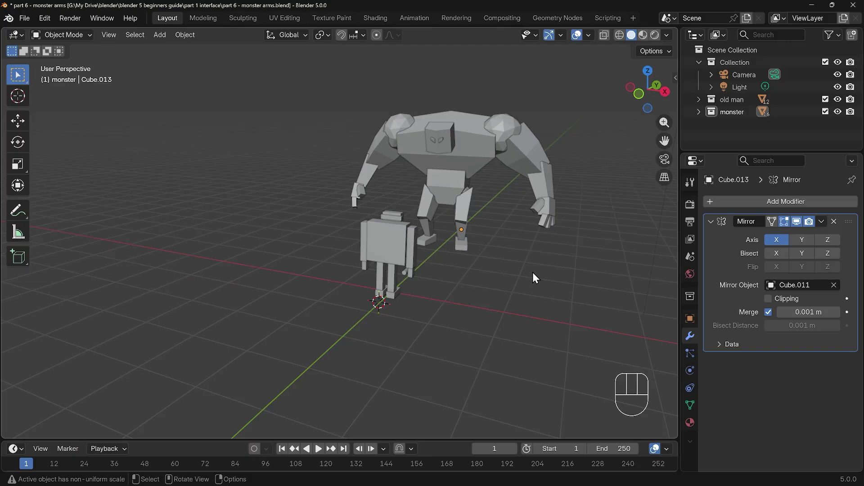
pyautogui.moveTo(524, 282); pyautogui.dragTo(466, 304)
pyautogui.moveTo(515, 306); pyautogui.dragTo(447, 295)
pyautogui.moveTo(489, 298); pyautogui.dragTo(423, 305)
pyautogui.moveTo(475, 251); pyautogui.dragTo(444, 246)
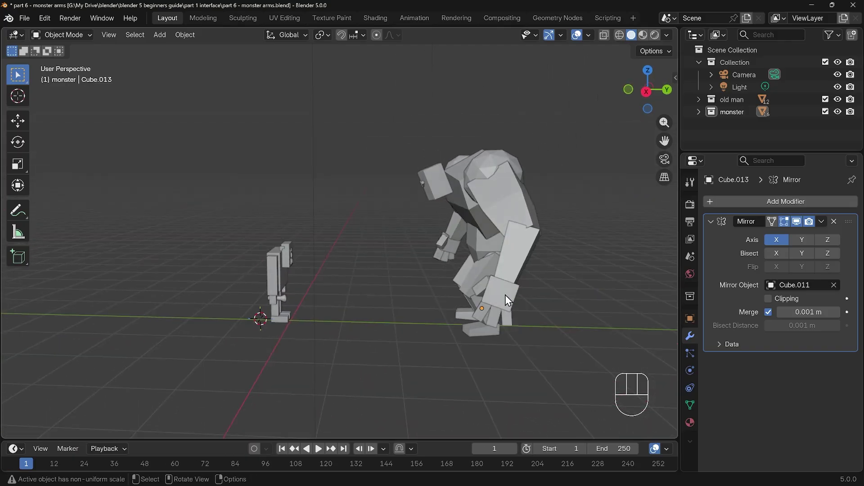
pyautogui.moveTo(483, 290); pyautogui.dragTo(537, 285)
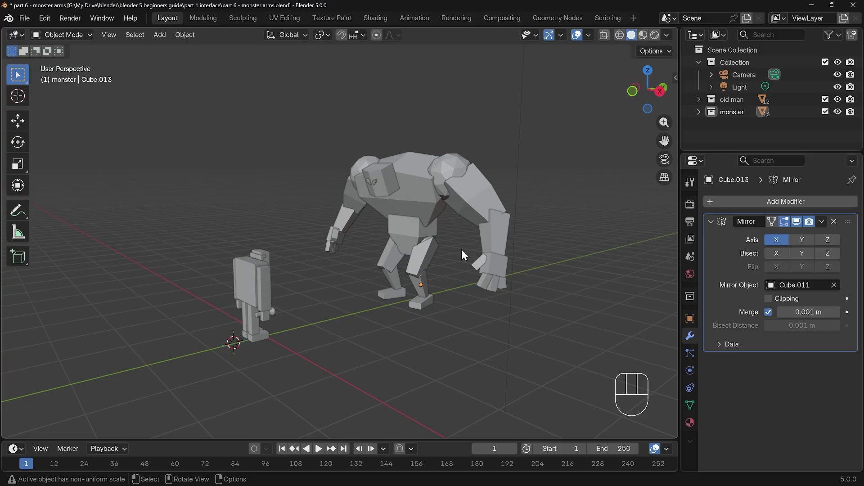
pyautogui.moveTo(442, 279); pyautogui.dragTo(474, 278)
pyautogui.click(420, 145)
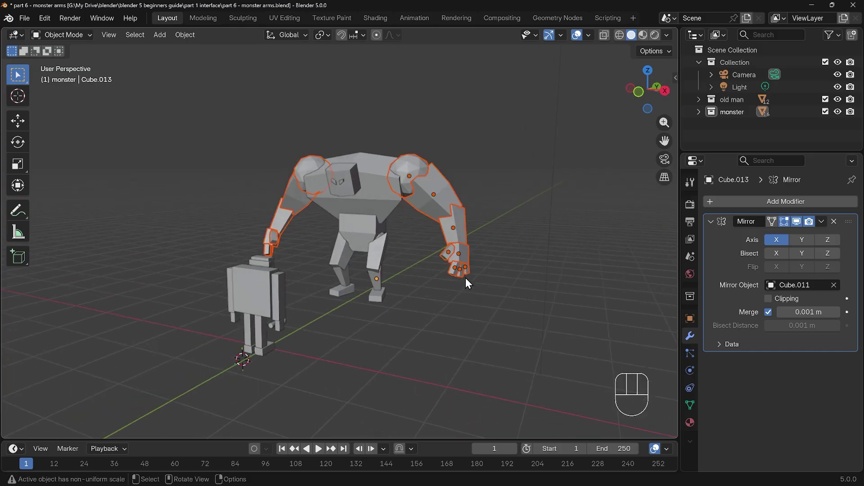
# Place the 3D cursor at the monster's shoulder as the rotation pivot for the arms.
pyautogui.rightClick(411, 185)
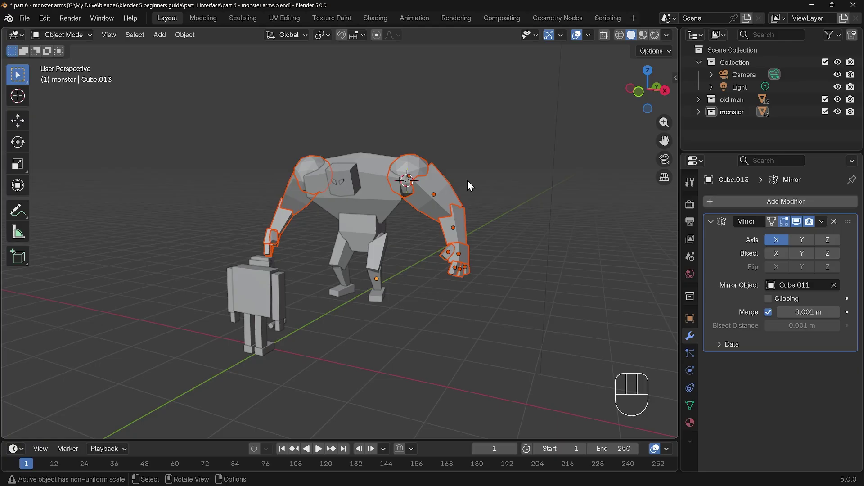
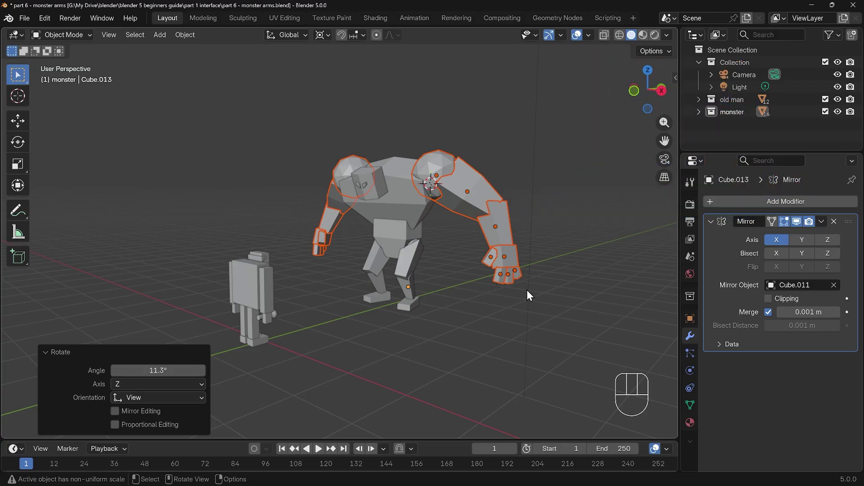
# Add a mesh plane to the scene as the ground under the old man.
pyautogui.press('shift+a')
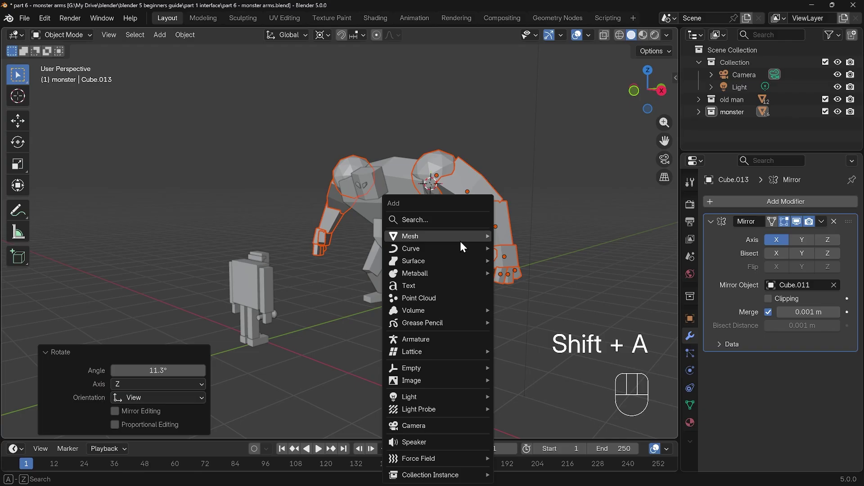
pyautogui.moveTo(529, 192); pyautogui.dragTo(490, 239)
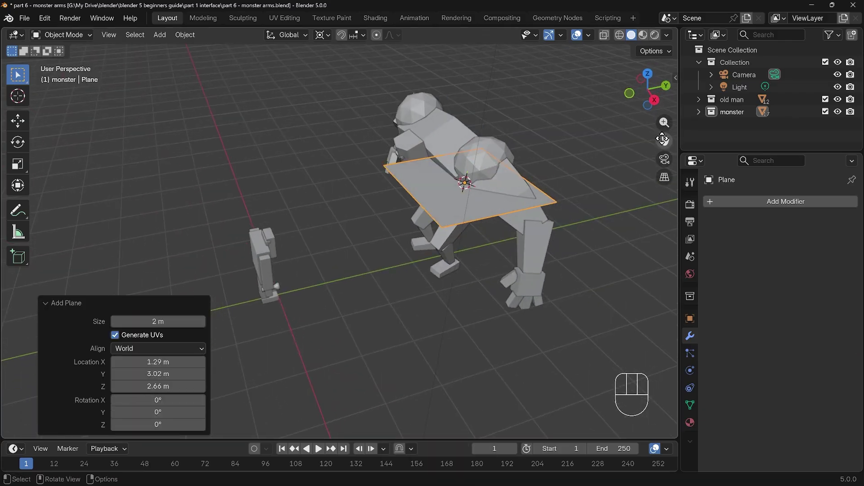
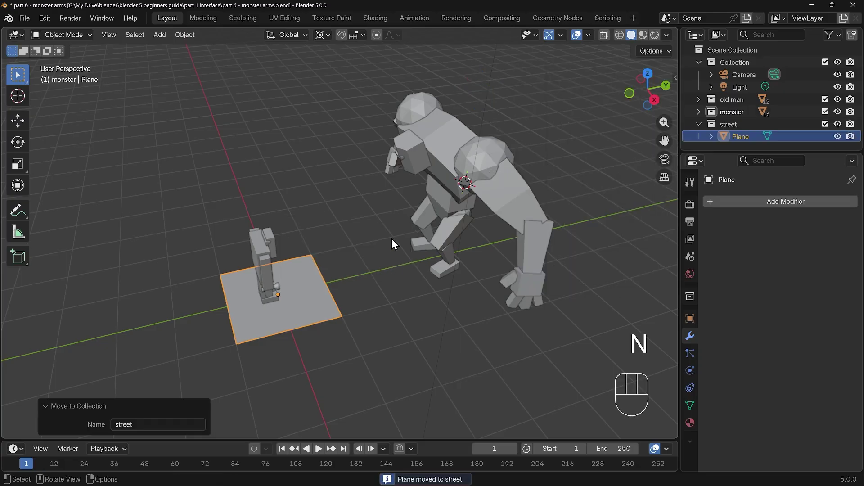
# Lengthen the ground plane along Y and slide it along the street beneath both figures.
pyautogui.moveTo(416, 254); pyautogui.dragTo(364, 281)
pyautogui.press('s')
pyautogui.press('y')
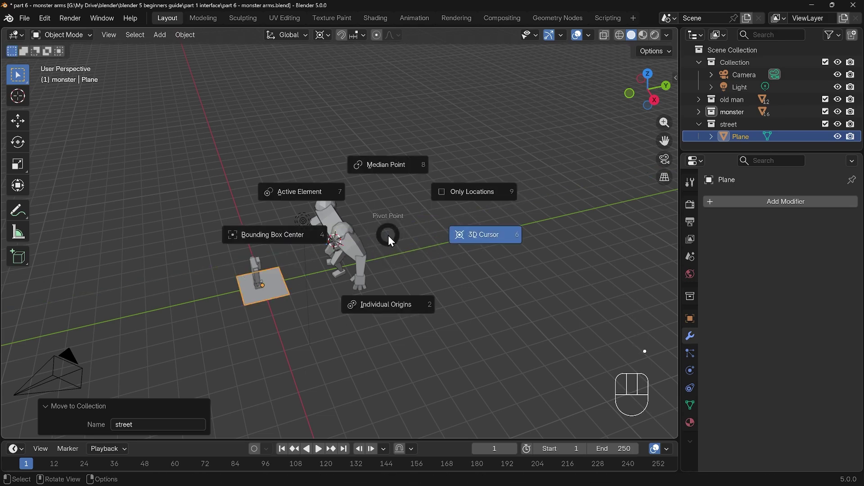
pyautogui.press('s')
pyautogui.press('y')
pyautogui.press('g')
pyautogui.press('y')
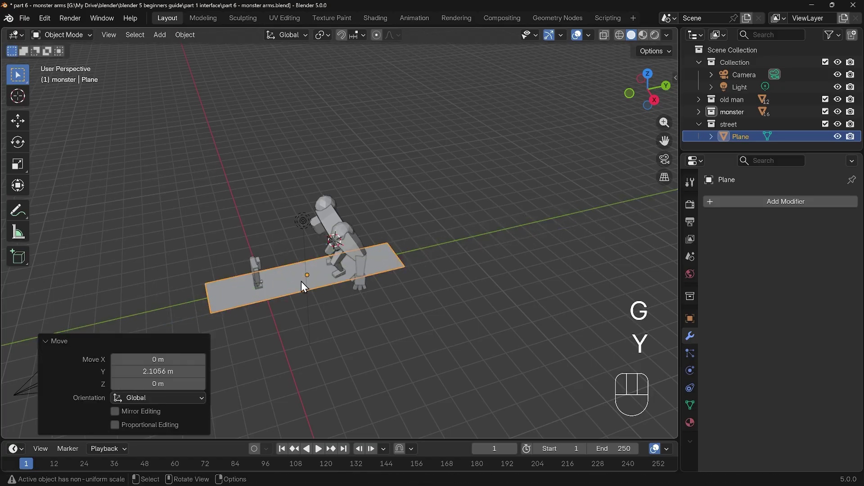
pyautogui.moveTo(286, 295); pyautogui.dragTo(377, 292)
# Widen the plane to about 2.89 along X and set the 3D cursor beside it.
pyautogui.press('s')
pyautogui.press('x')
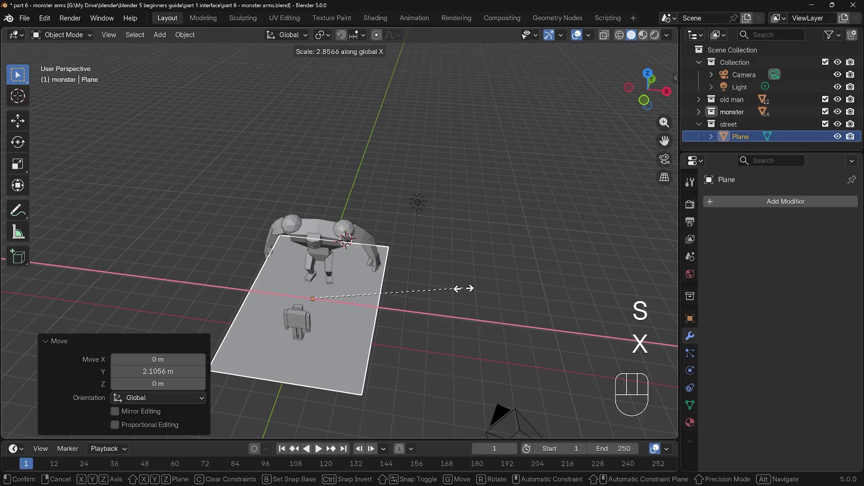
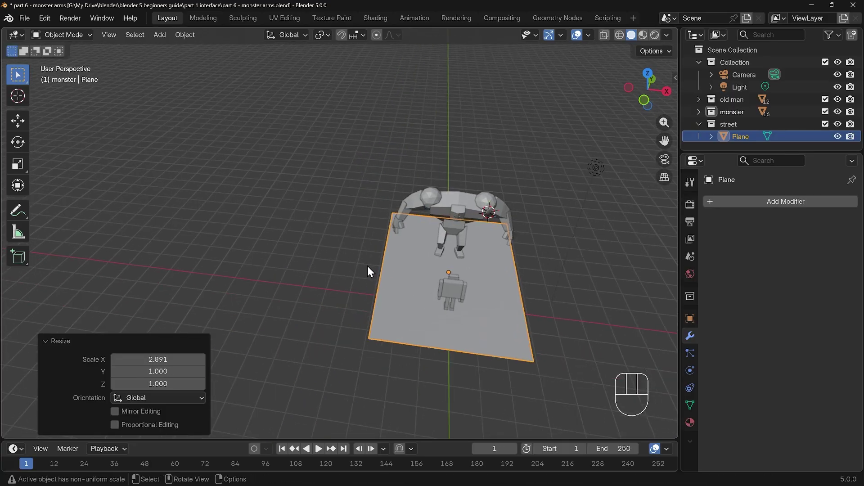
pyautogui.rightClick(378, 264)
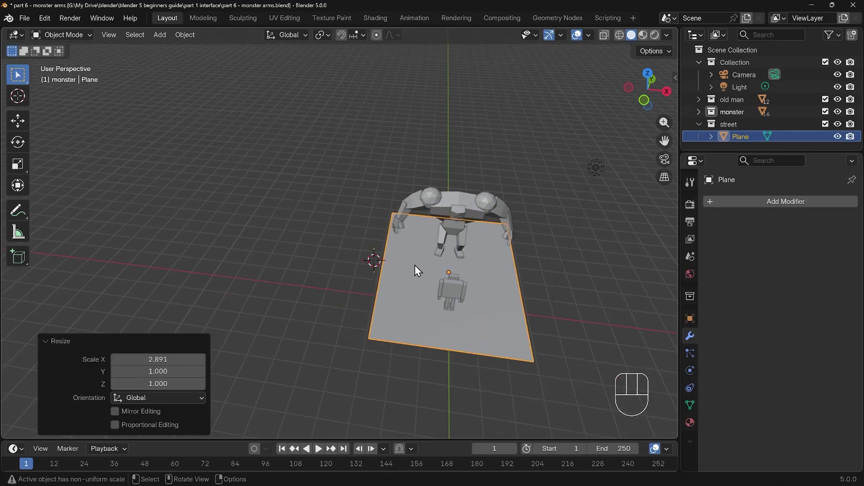
# Add a cube, flatten it and place it against the left edge of the ground plane.
pyautogui.press('shift+a')
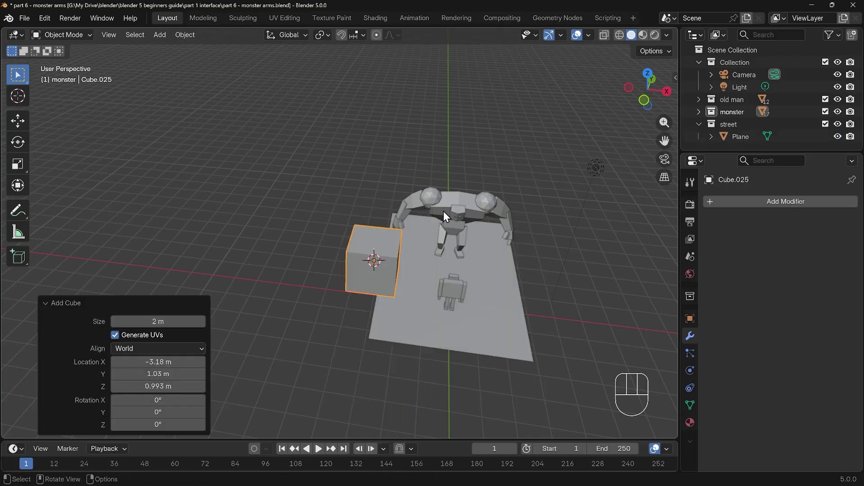
pyautogui.press('s')
pyautogui.press('z')
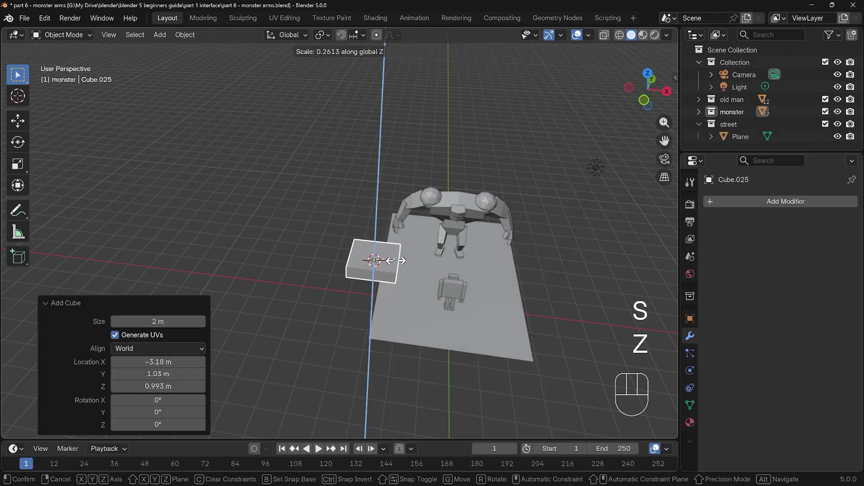
pyautogui.press('KP_1')
pyautogui.press('g')
pyautogui.click(391, 298)
pyautogui.press('KP_7')
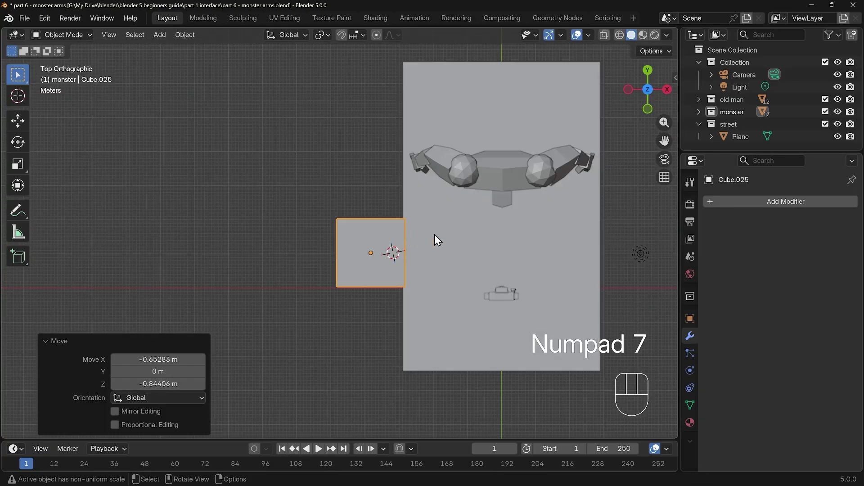
# Stretch the slab along Y so it runs the full length of the ground plane.
pyautogui.press('s')
pyautogui.press('y')
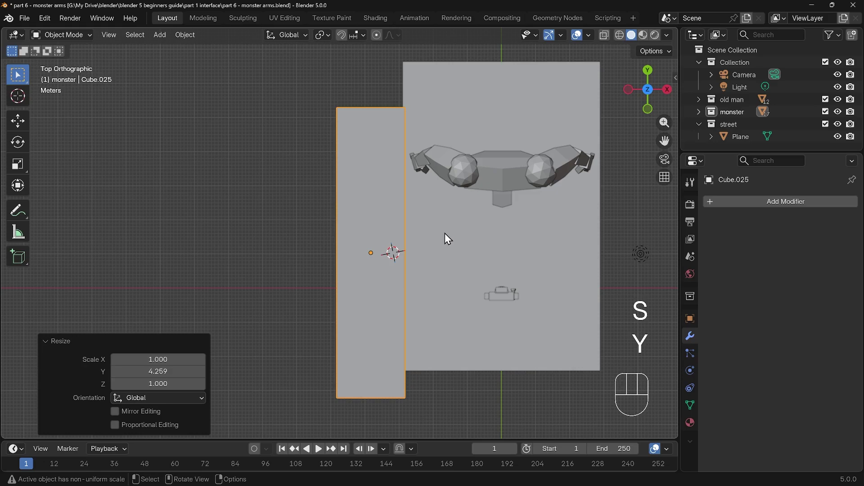
pyautogui.press('g')
pyautogui.press('y')
pyautogui.moveTo(447, 202); pyautogui.dragTo(447, 202)
pyautogui.press('s')
pyautogui.press('y')
pyautogui.click(502, 200)
pyautogui.moveTo(540, 296); pyautogui.dragTo(502, 179)
pyautogui.moveTo(464, 244); pyautogui.dragTo(489, 228)
# Thin the slab and raise it slightly above the ground as a sidewalk.
pyautogui.press('g')
pyautogui.press('z')
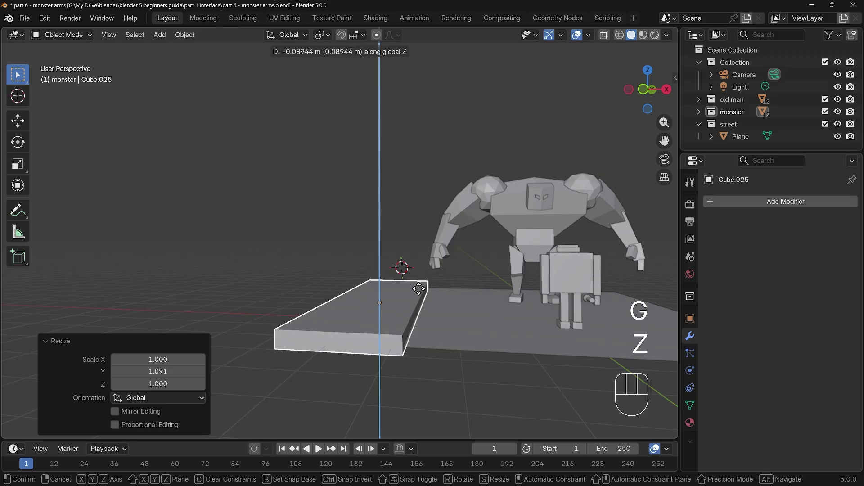
pyautogui.moveTo(432, 346); pyautogui.dragTo(415, 341)
pyautogui.press('s')
pyautogui.press('z')
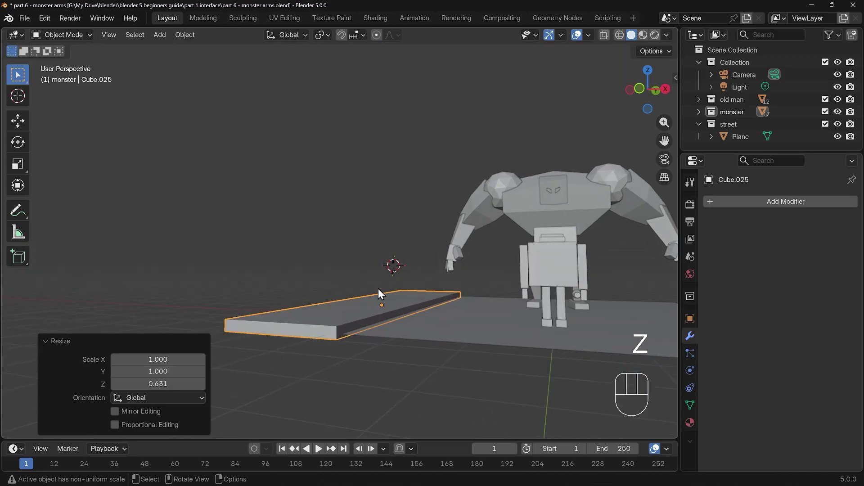
pyautogui.press('g')
pyautogui.press('z')
pyautogui.moveTo(531, 306); pyautogui.dragTo(497, 326)
pyautogui.click(510, 308)
# Orbit around the sidewalk to check it against the ground plane.
pyautogui.moveTo(511, 308); pyautogui.dragTo(484, 324)
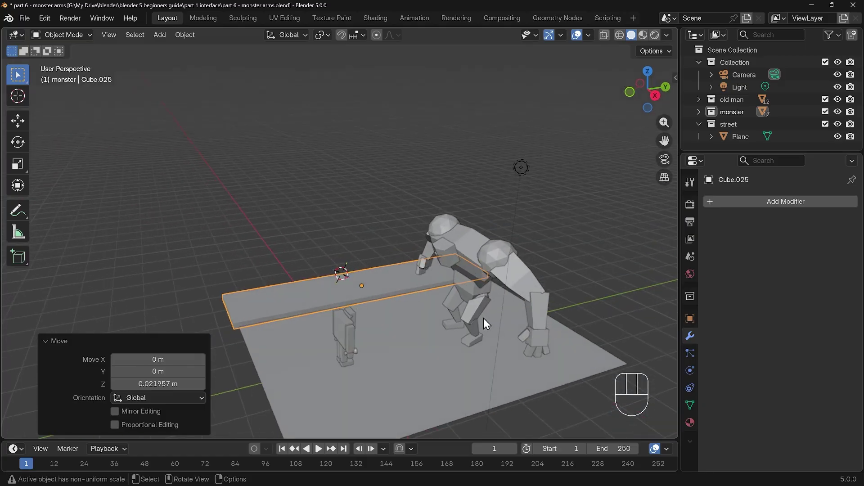
pyautogui.moveTo(386, 328); pyautogui.dragTo(431, 322)
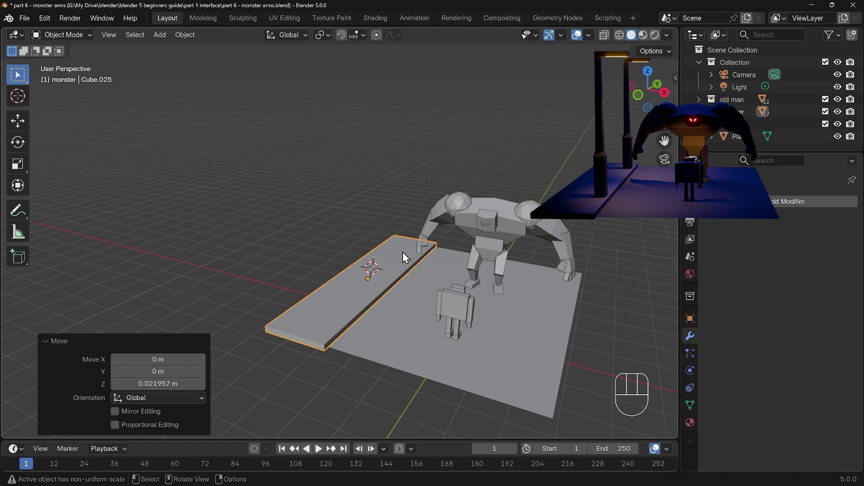
pyautogui.moveTo(489, 279); pyautogui.dragTo(413, 328)
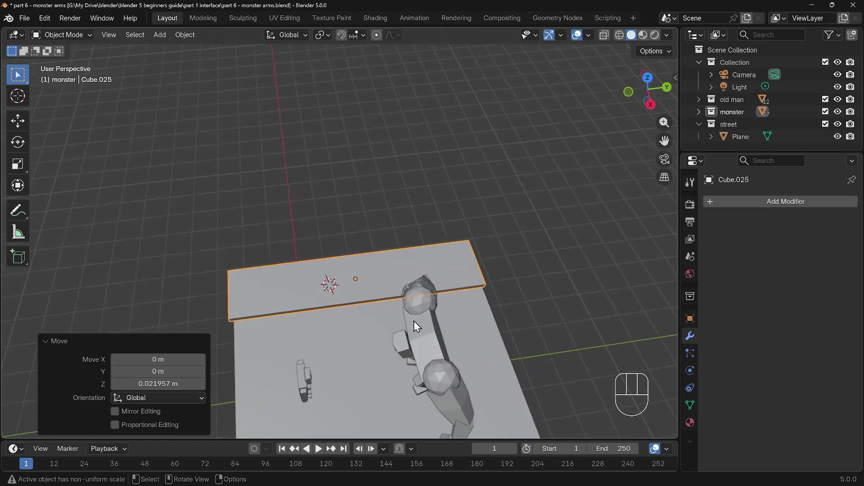
pyautogui.moveTo(478, 298); pyautogui.dragTo(477, 269)
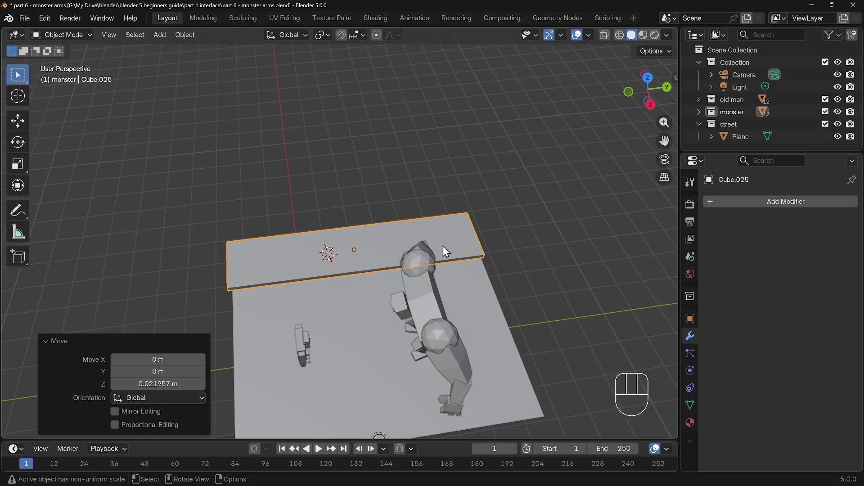
# Add a cube at the 3D cursor on the sidewalk and shrink it to a small post base.
pyautogui.rightClick(448, 250)
pyautogui.press('shift+a')
pyautogui.press('s')
pyautogui.click(480, 247)
pyautogui.press('KP_Decimal')
pyautogui.moveTo(497, 264); pyautogui.dragTo(422, 229)
pyautogui.moveTo(121, 38); pyautogui.dragTo(373, 255)
pyautogui.click(360, 236)
pyautogui.moveTo(354, 226); pyautogui.dragTo(333, 208)
# Set the base onto the sidewalk slab and nudge it into position.
pyautogui.press('g')
pyautogui.press('z')
pyautogui.click(371, 173)
pyautogui.moveTo(380, 195); pyautogui.dragTo(356, 200)
pyautogui.press('g')
pyautogui.press('y')
pyautogui.press('x')
pyautogui.click(316, 193)
pyautogui.middleClick(303, 200)
pyautogui.moveTo(331, 223); pyautogui.dragTo(337, 218)
# In Edit Mode extrude the top face into a tall pole and tilt its head around Y.
pyautogui.press('Tab')
pyautogui.press('3')
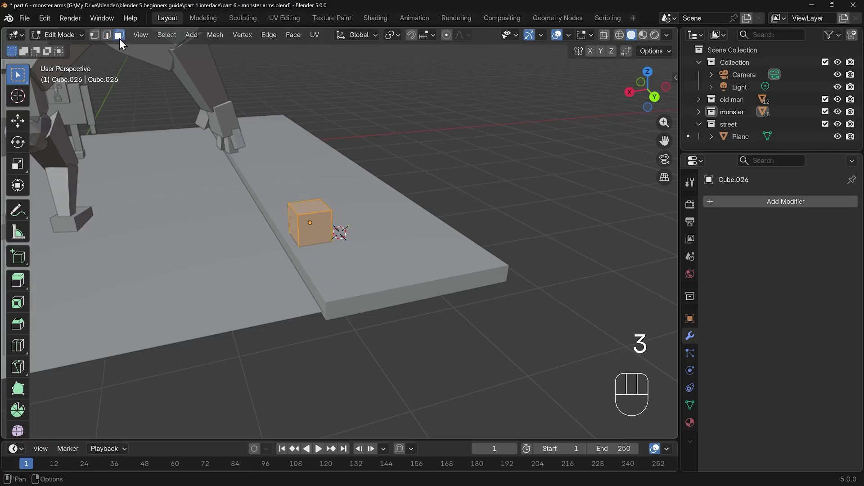
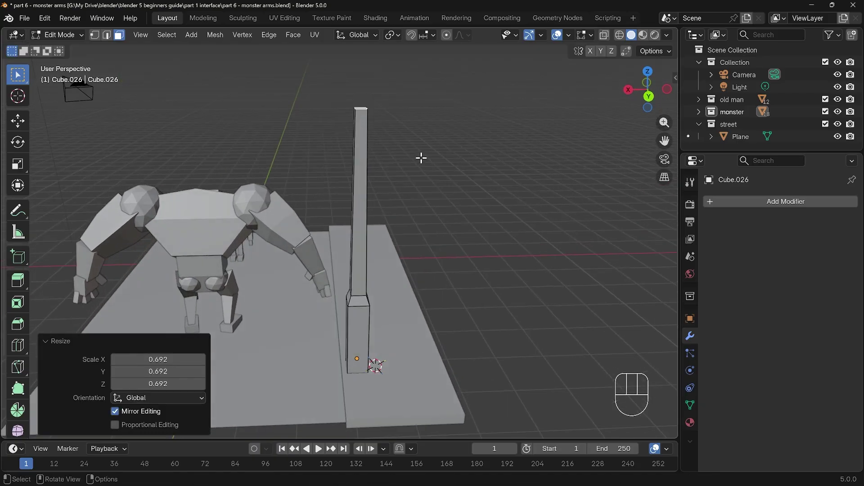
pyautogui.press('r')
pyautogui.press('y')
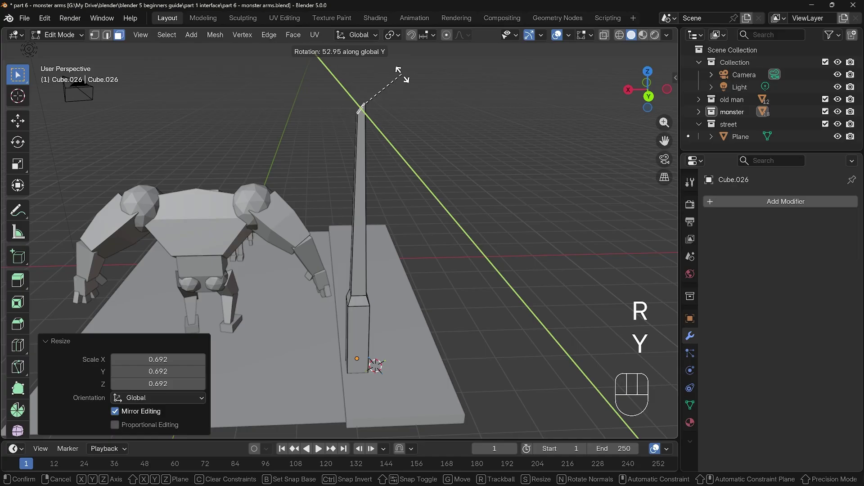
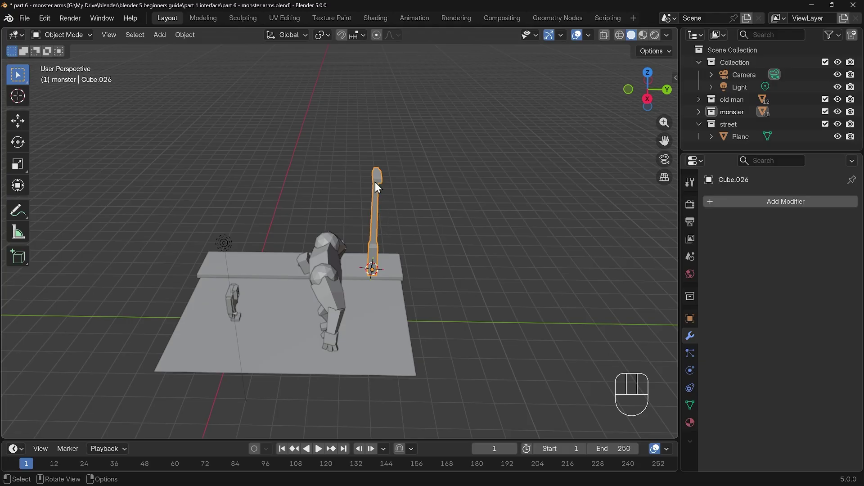
# Make a linked duplicate of the lamp post and set it at the far end of the sidewalk.
pyautogui.moveTo(194, 37); pyautogui.dragTo(383, 216)
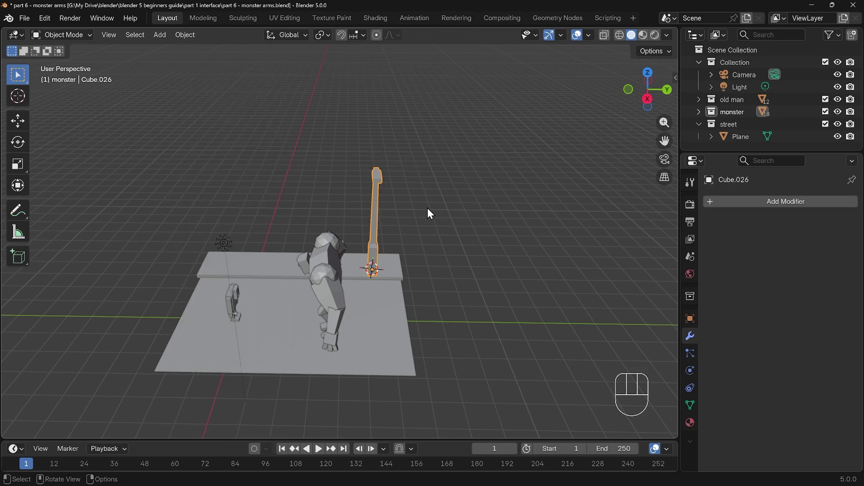
pyautogui.press('alt+d')
pyautogui.press('y')
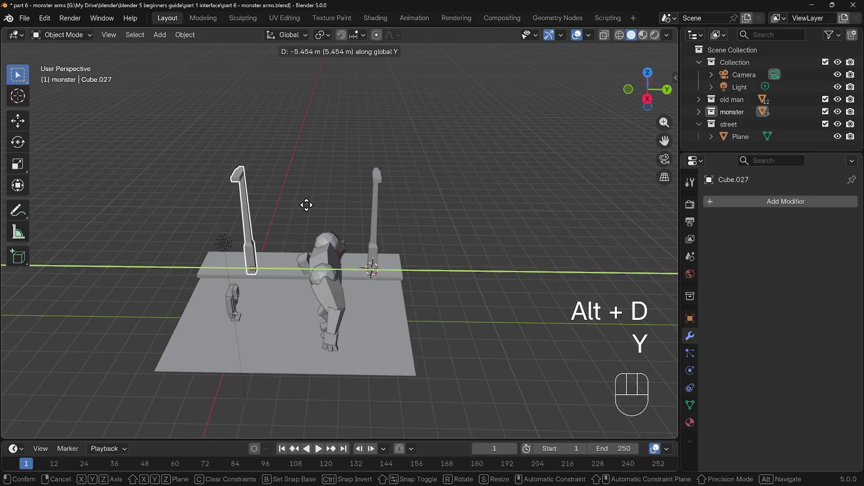
pyautogui.click(307, 209)
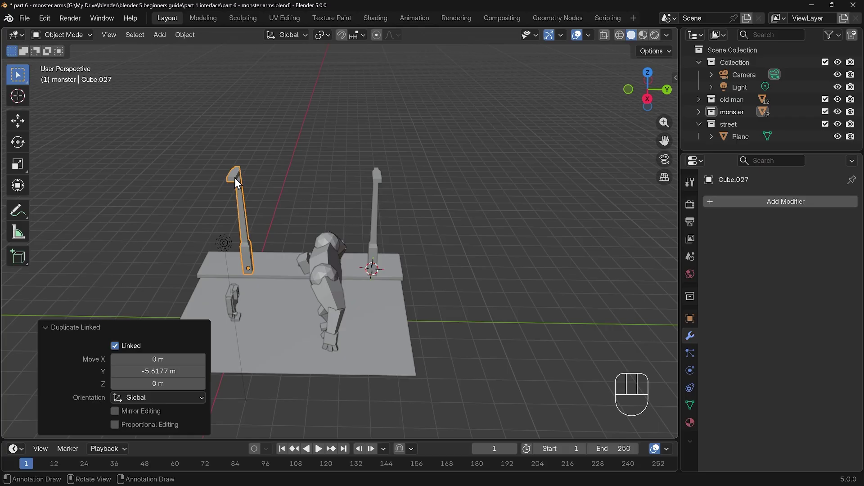
# Refine the angled lamp head faces in Edit Mode so both linked posts update.
pyautogui.press('s')
pyautogui.press('r')
pyautogui.press('g')
pyautogui.press('Tab')
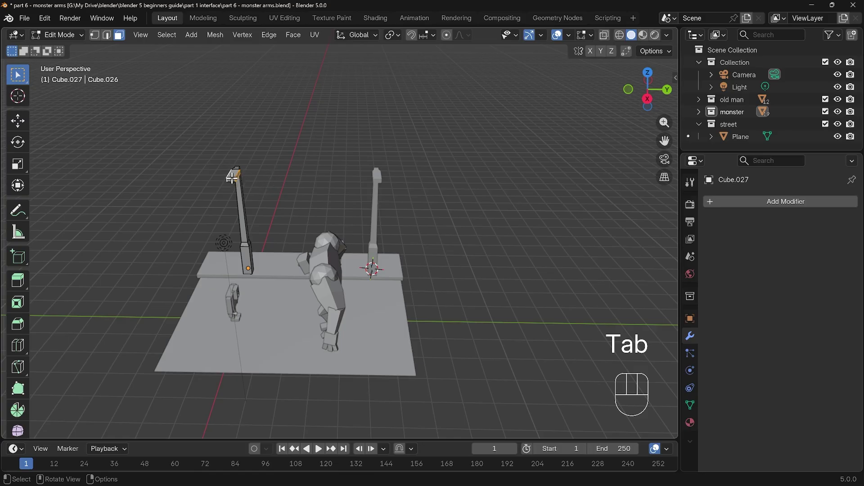
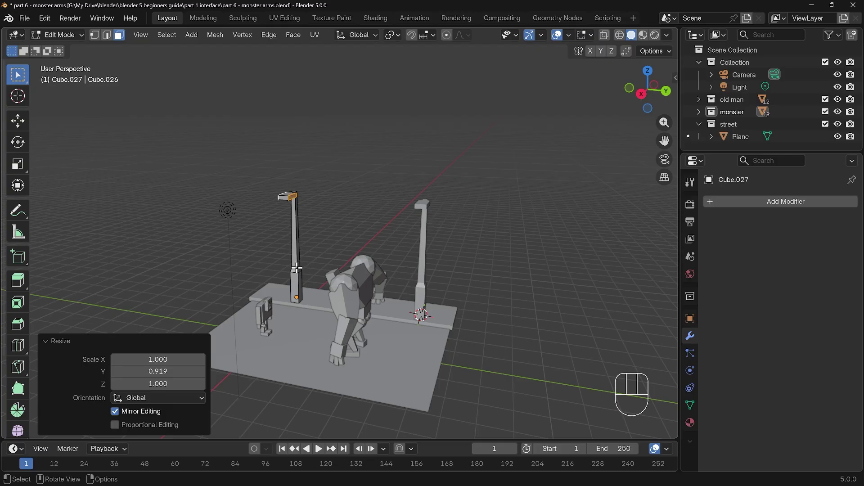
pyautogui.press('Tab')
# Orbit the street scene to view both lamp posts.
pyautogui.moveTo(379, 305); pyautogui.dragTo(460, 300)
pyautogui.moveTo(461, 293); pyautogui.dragTo(456, 268)
pyautogui.moveTo(443, 259); pyautogui.dragTo(409, 219)
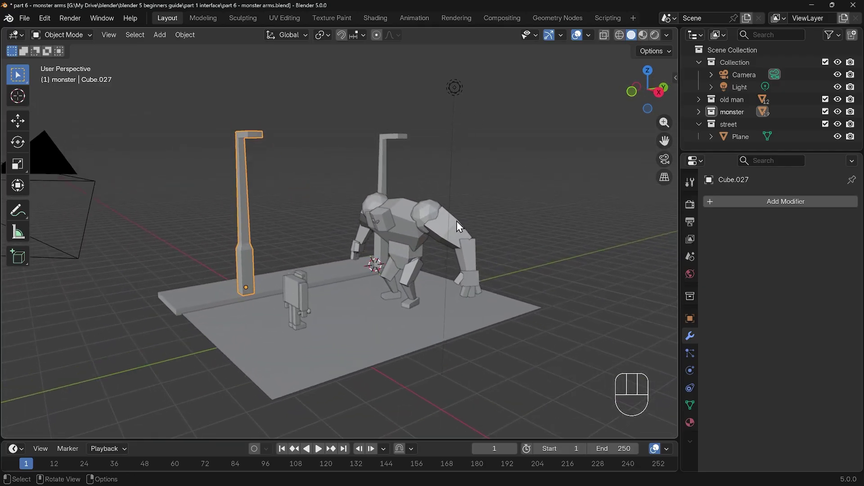